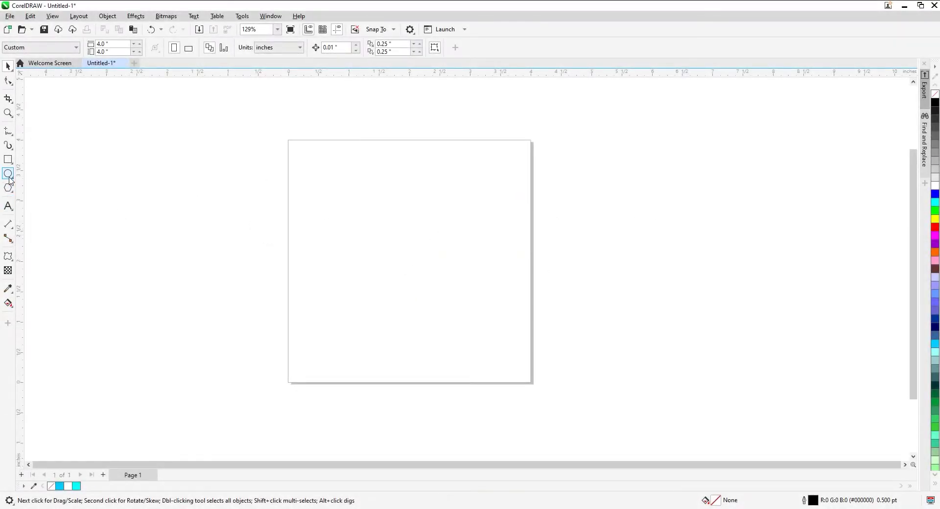
Create a bold letter C with the Text tool and confirm its PowerTRACE centerline line-drawing trace
left_click(13, 207)
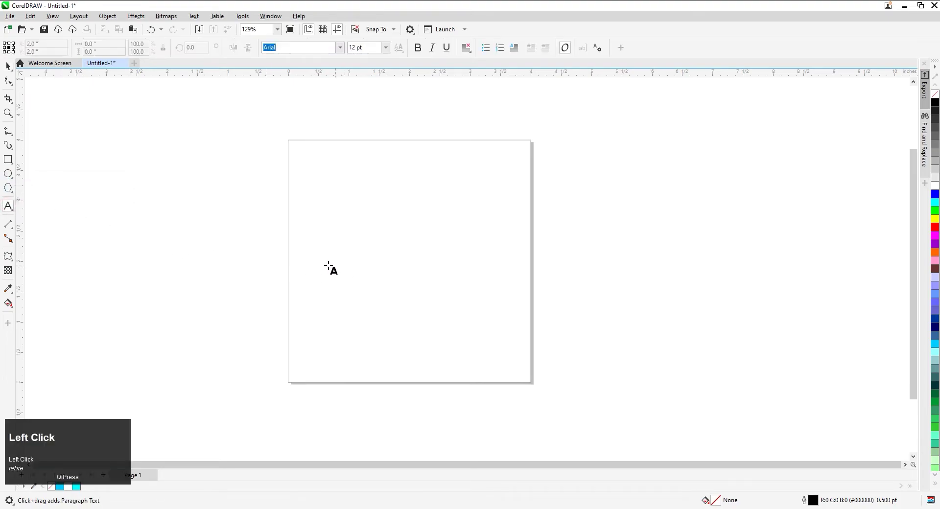
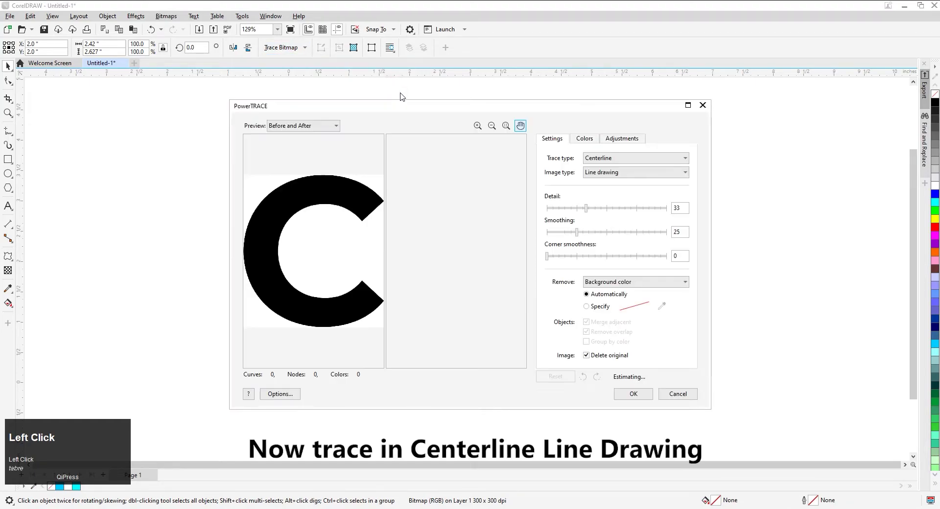
left_click(637, 395)
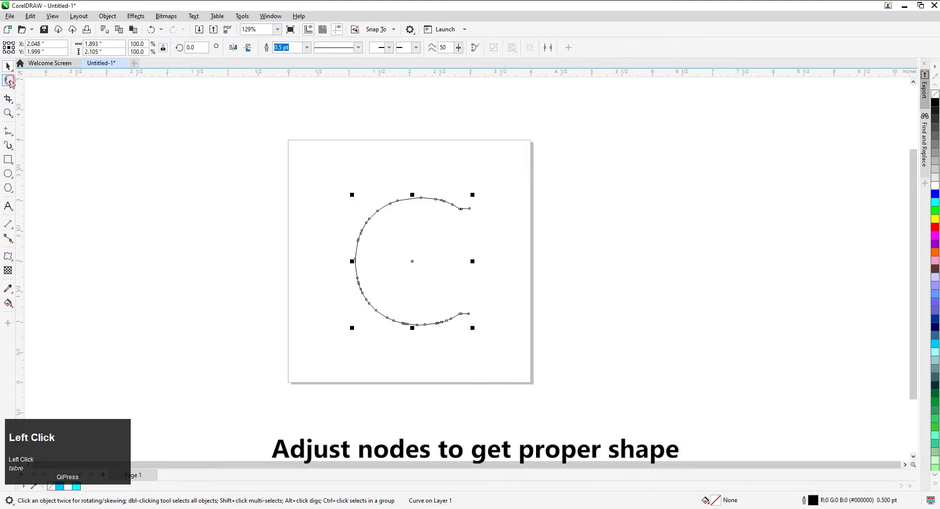
With the Shape tool, select and delete stray nodes on the traced C curve
scroll("up", 3)
left_click_drag(451, 186, 463, 425)
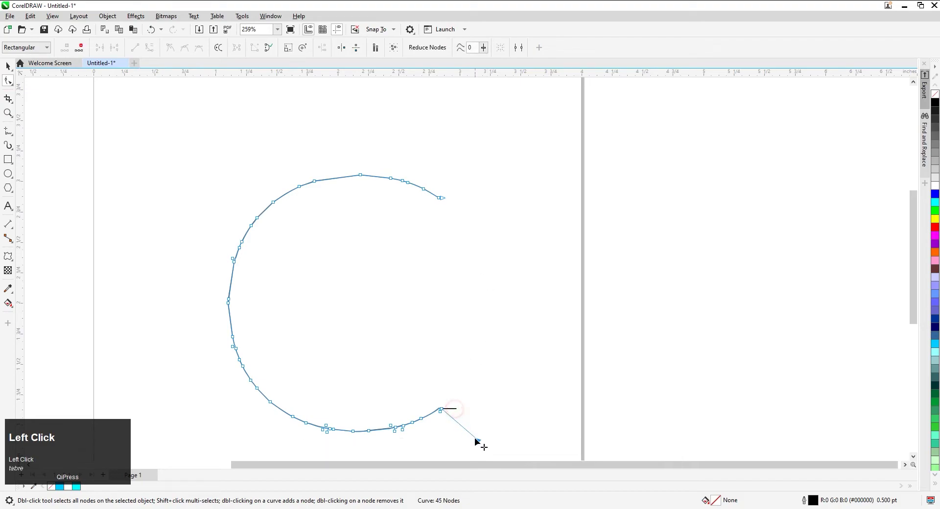
key("space")
left_click(485, 297)
key("space")
Reshape the curve end and remove the hooked end nodes so the C reads as a smooth open arc
left_click(425, 193)
scroll("up", 3)
left_click_drag(418, 184, 463, 243)
scroll("down", 3)
scroll("up", 3)
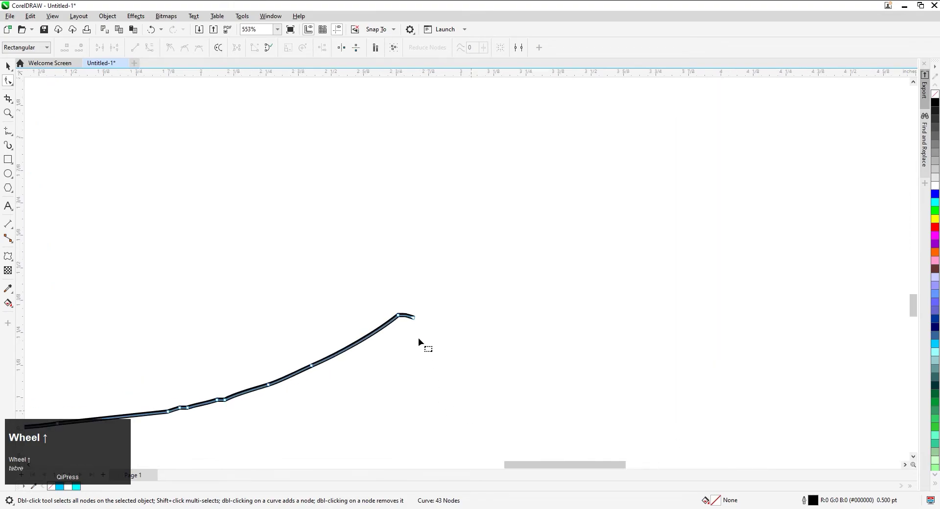
left_click_drag(403, 317, 469, 255)
key("space")
Finish node editing and return to the Pick tool
scroll("down", 3)
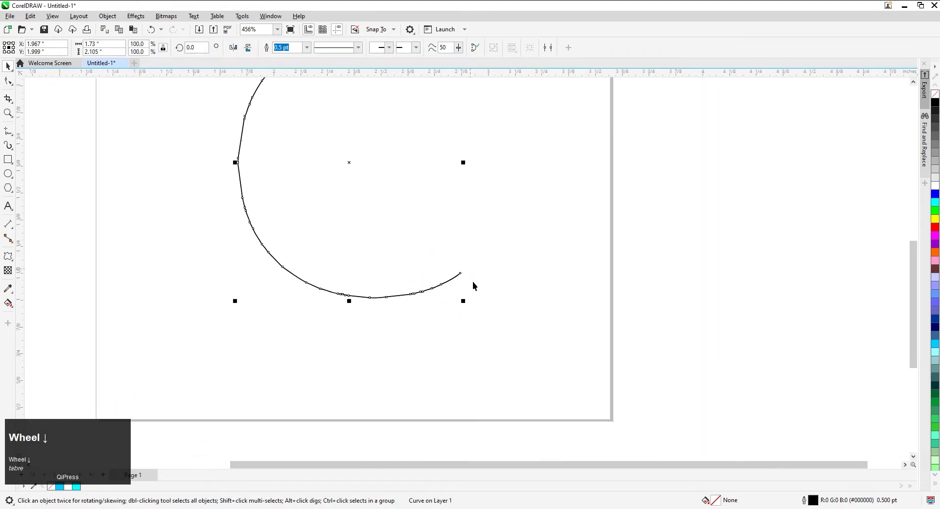
left_click(512, 239)
scroll("up", 3)
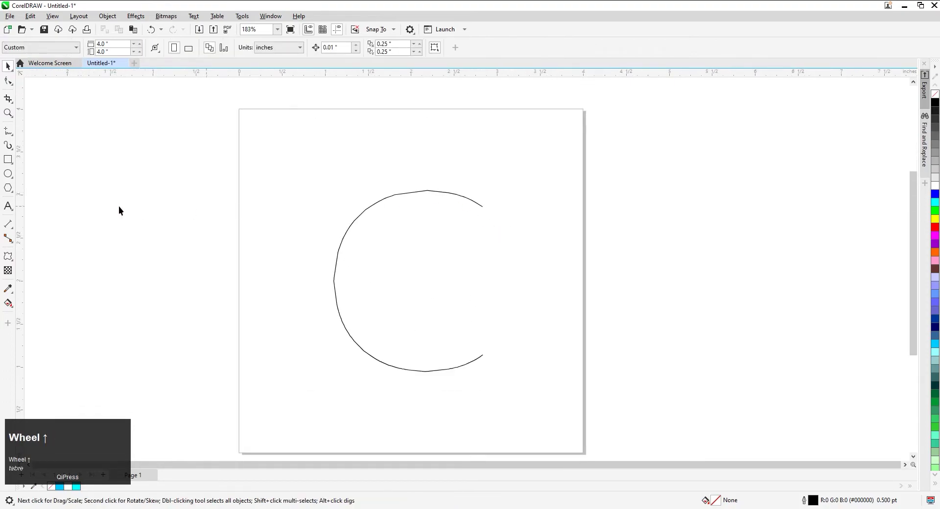
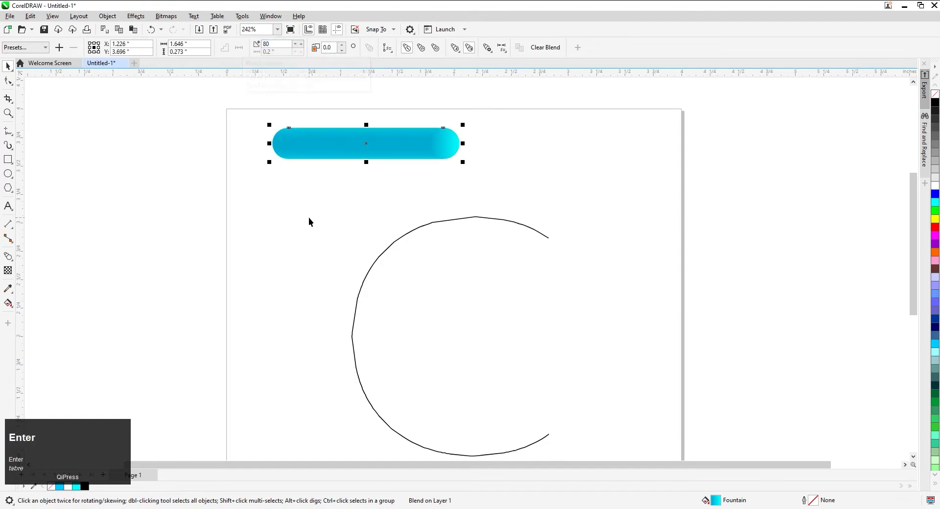
Assign a New Path to the cyan blend and attach it to the traced C curve so it forms a thick cyan C
left_click(313, 219)
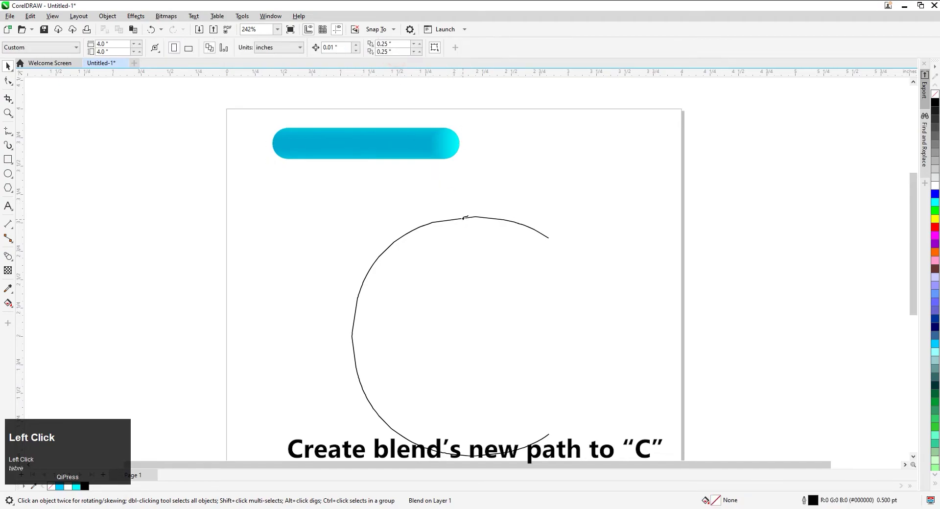
scroll("down", 3)
left_click_drag(470, 176, 396, 186)
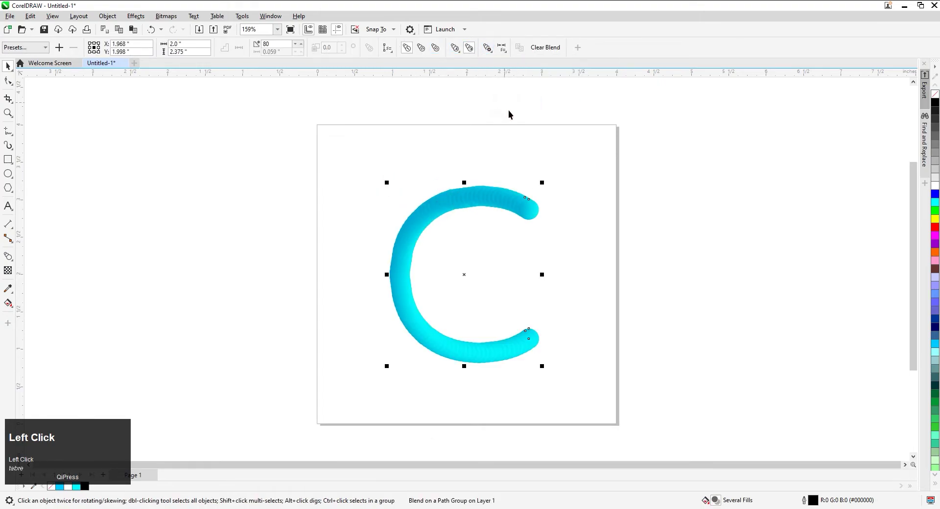
scroll("up", 3)
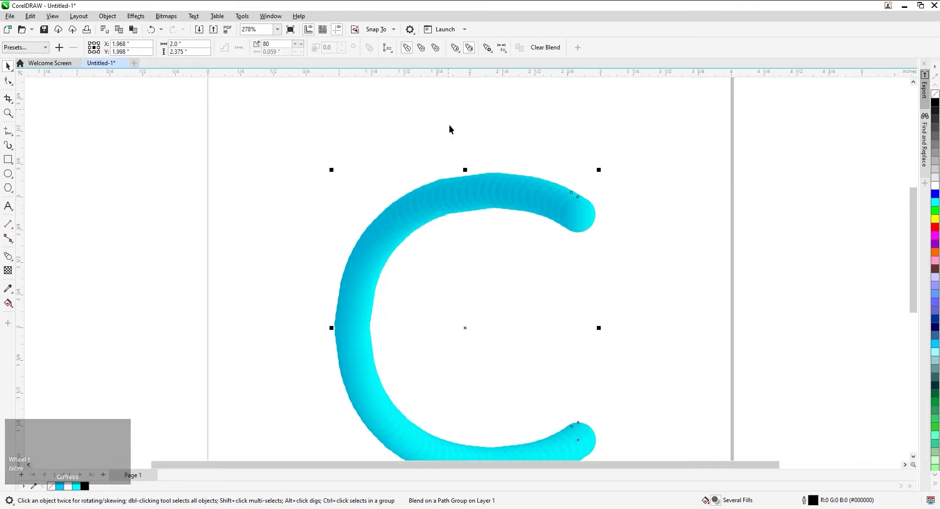
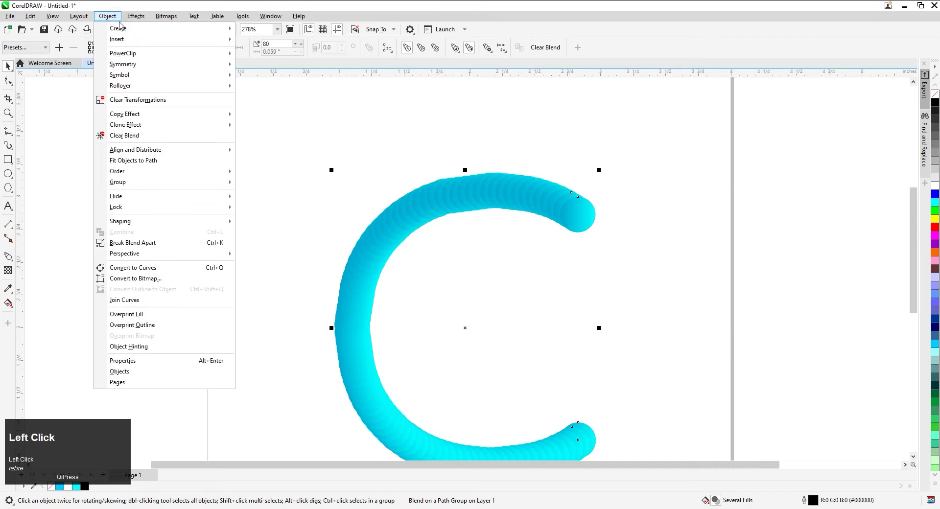
Break the blend apart into an 80-circle group and move it away from the original path and end circles
left_click(147, 245)
scroll("down", 3)
left_click_drag(422, 243, 310, 256)
scroll("up", 3)
left_click_drag(15, 259, 45, 290)
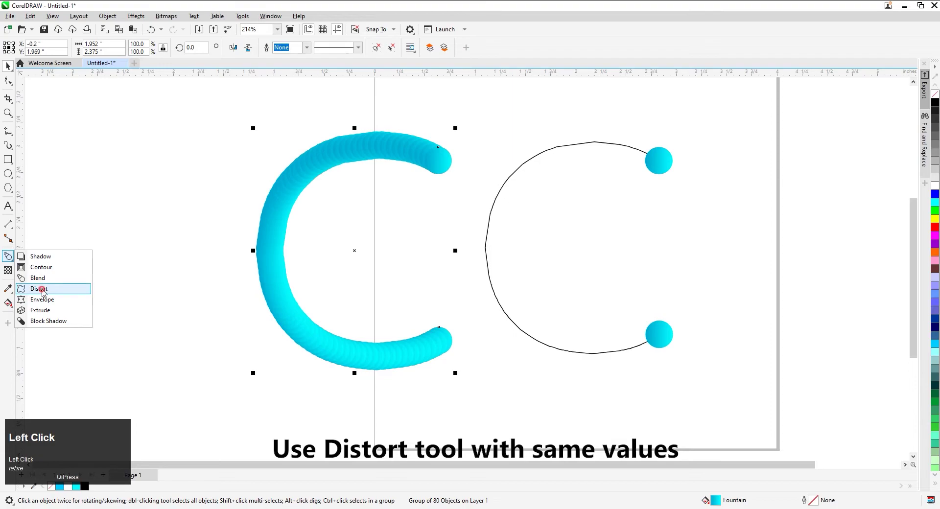
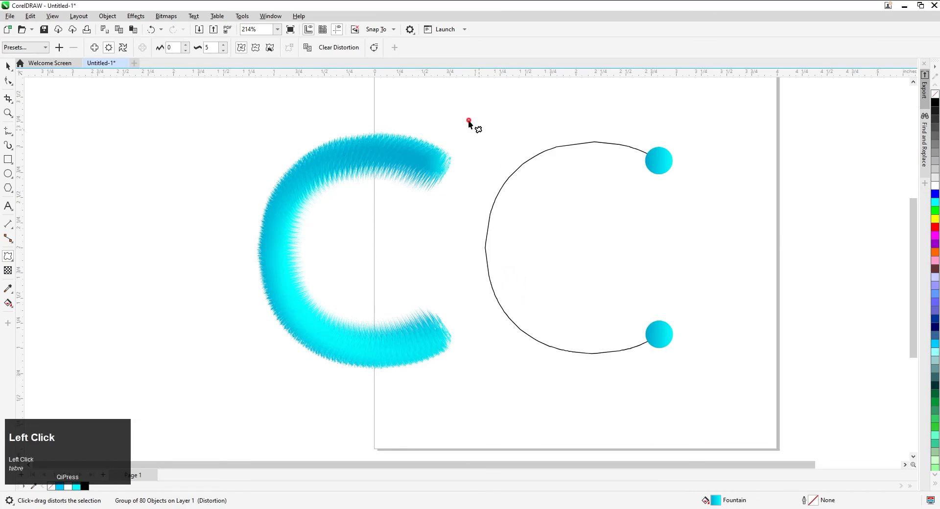
Delete the leftover guide path and end circles, then centre the fuzzy cyan C group on the page
key("space")
left_click_drag(477, 107, 434, 286)
key("ctrl+a")
key("ctrl+g")
key("p")
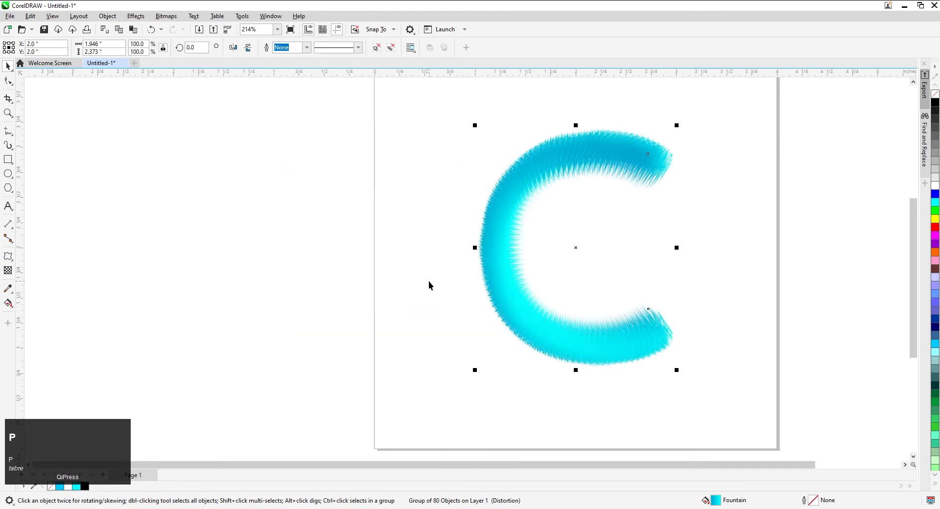
Zoom to the fuzzy C and show it in full-screen preview
key("F4")
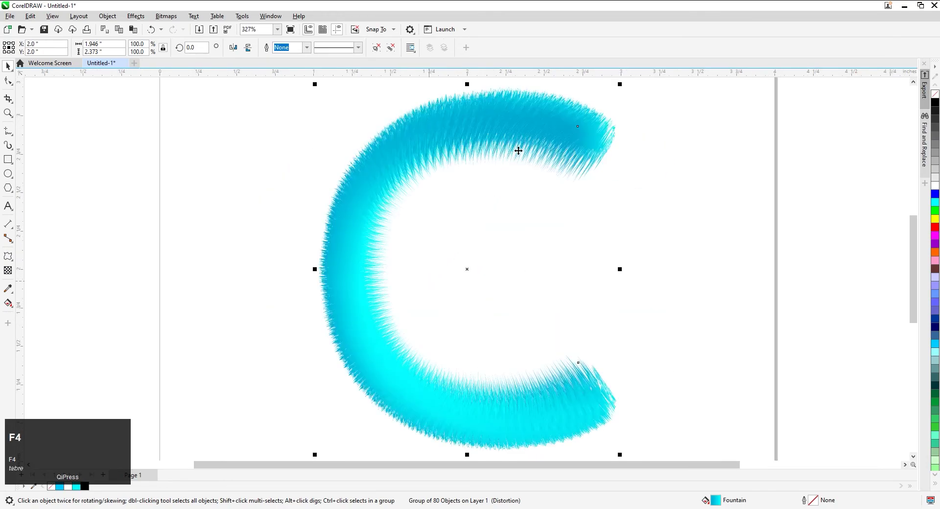
key("F9")
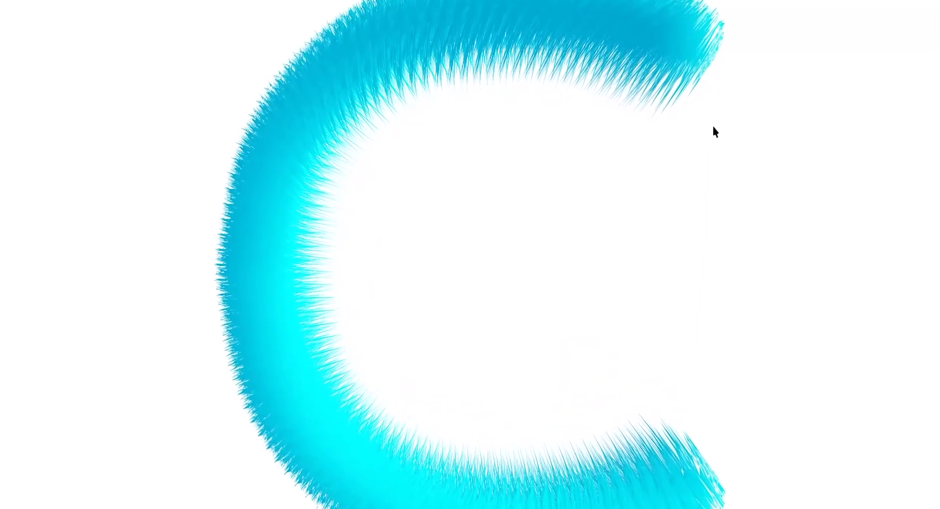